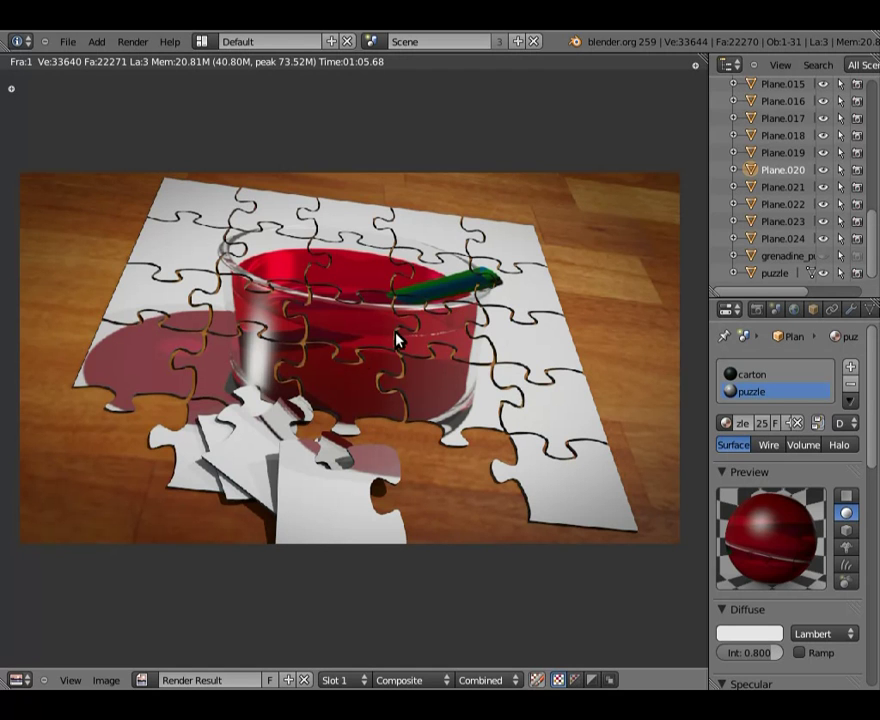
# - Leave the Render Result and return to the 3D viewport of the puzzle scene
pyautogui.press('Escape')
# - Frame the whole jigsaw grid in top ortho view and widen the Properties editor
pyautogui.press('KP_7')
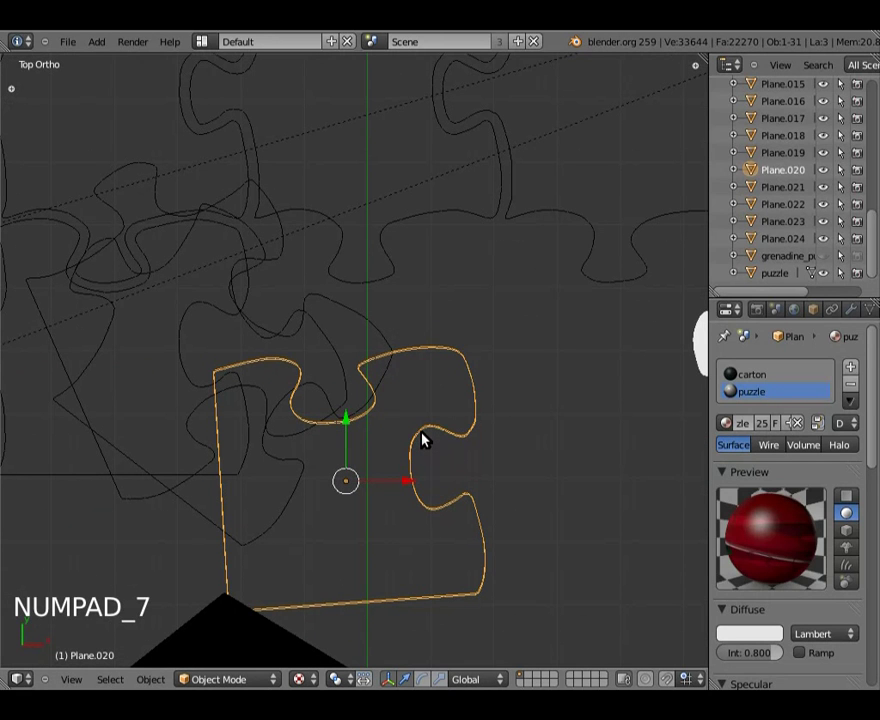
pyautogui.scroll(-3)
pyautogui.middleClick(459, 271)
pyautogui.scroll(-3)
pyautogui.middleClick(433, 315)
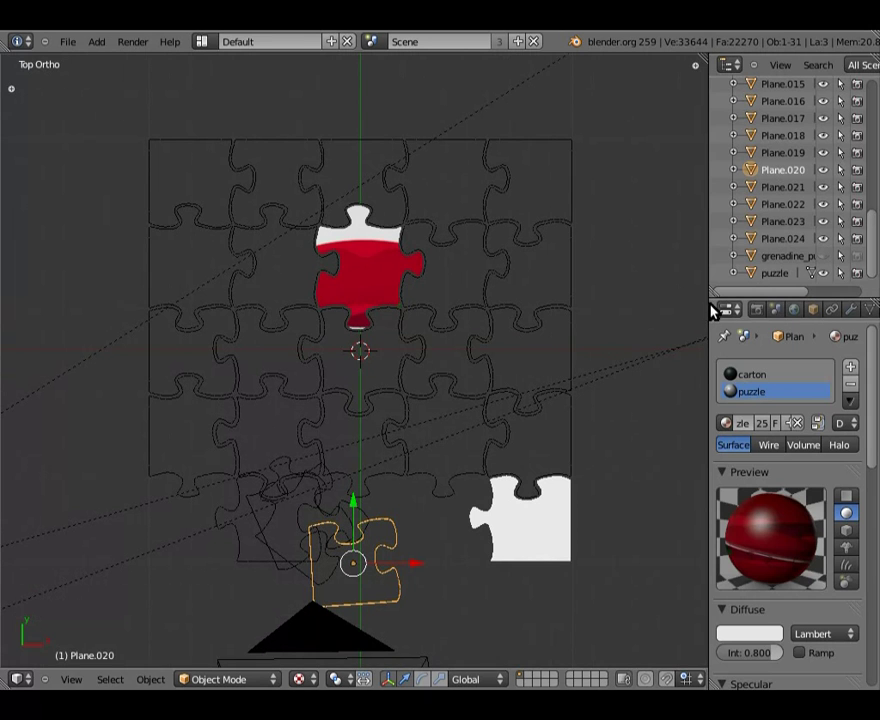
pyautogui.click(710, 299)
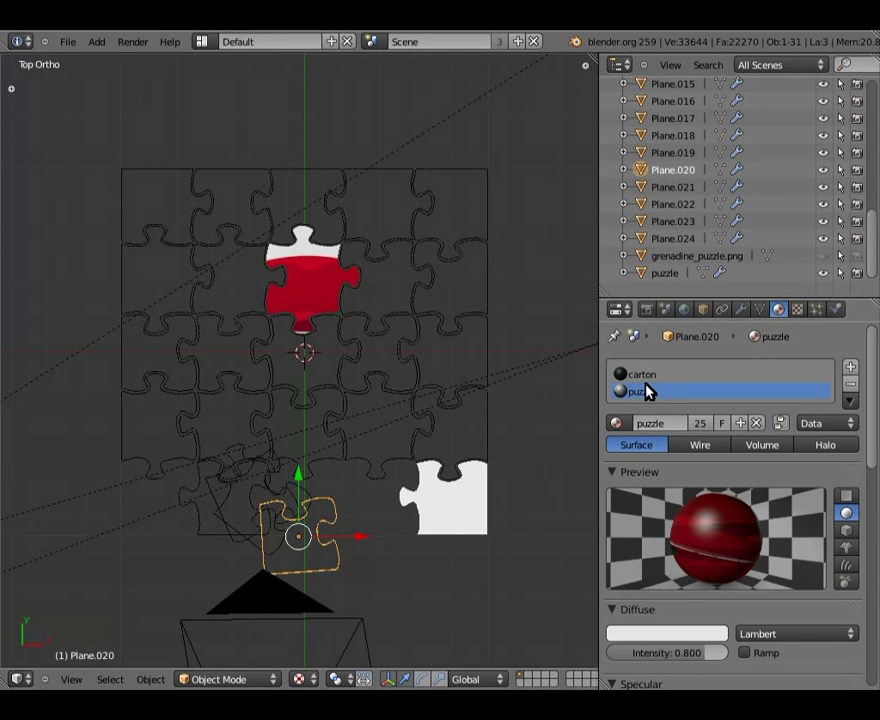
# - Show the puzzle material's 'Texture' slot with its grenadine_puzzle.png Image panel
pyautogui.click(631, 397)
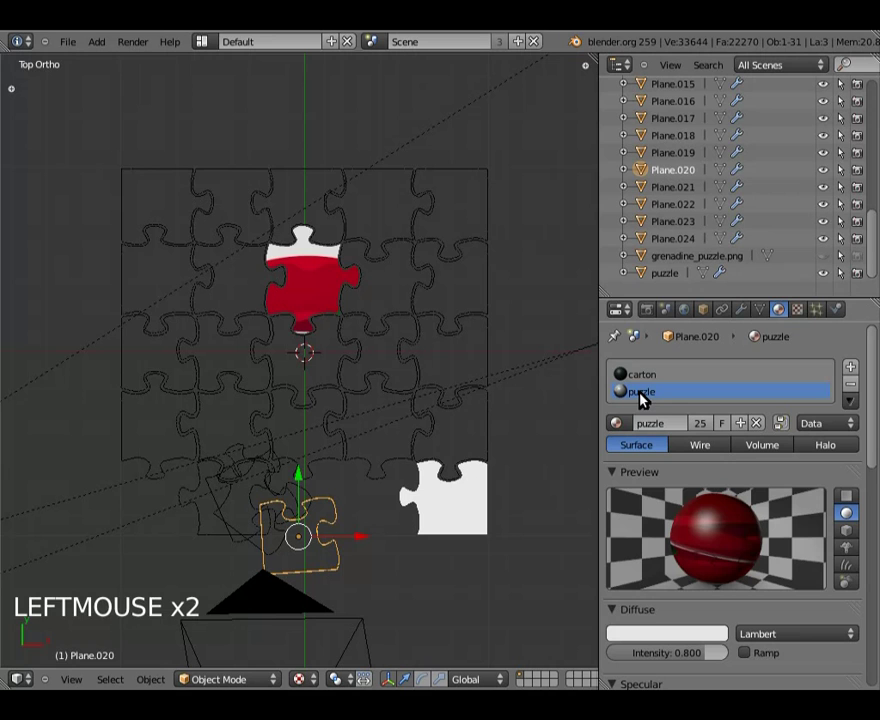
pyautogui.click(808, 315)
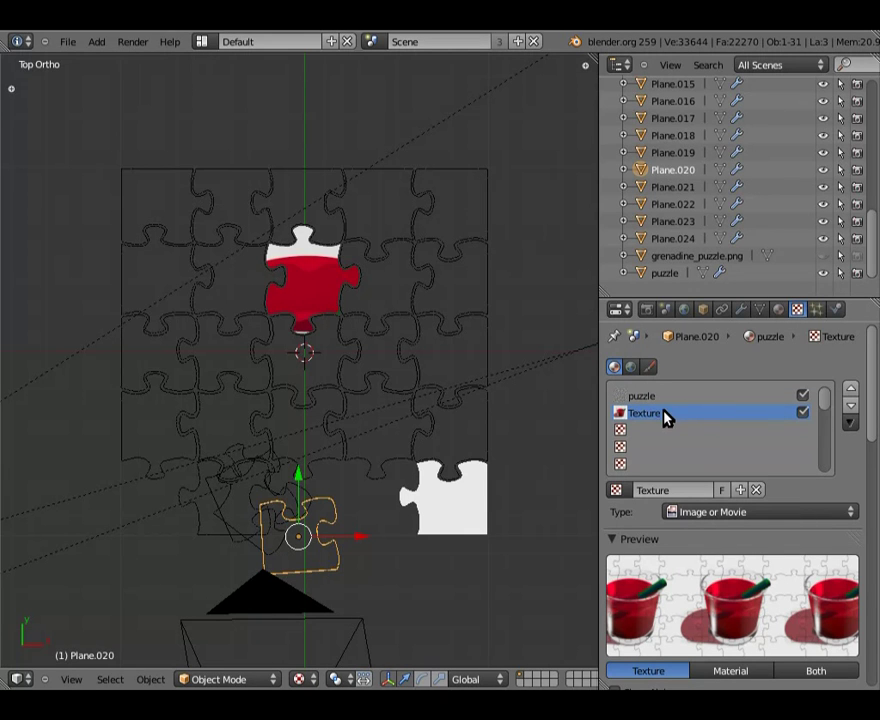
pyautogui.click(663, 419)
pyautogui.click(862, 361)
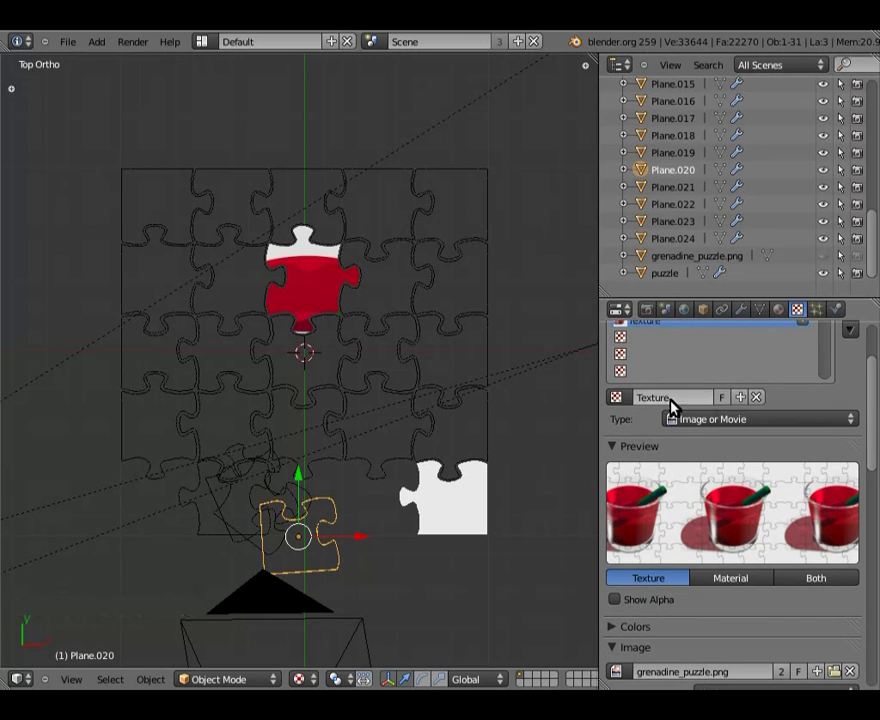
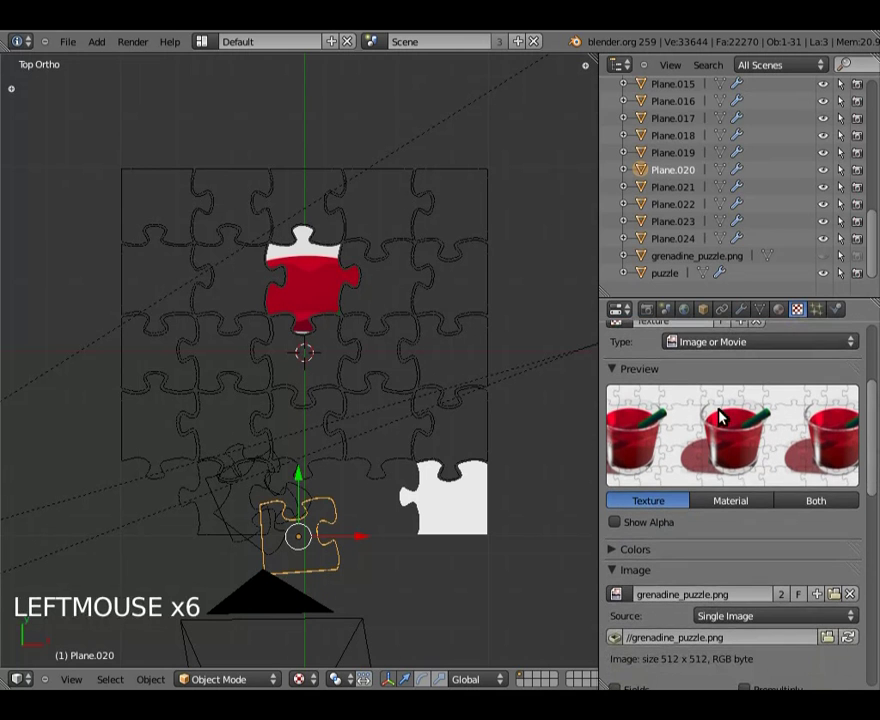
pyautogui.click(861, 385)
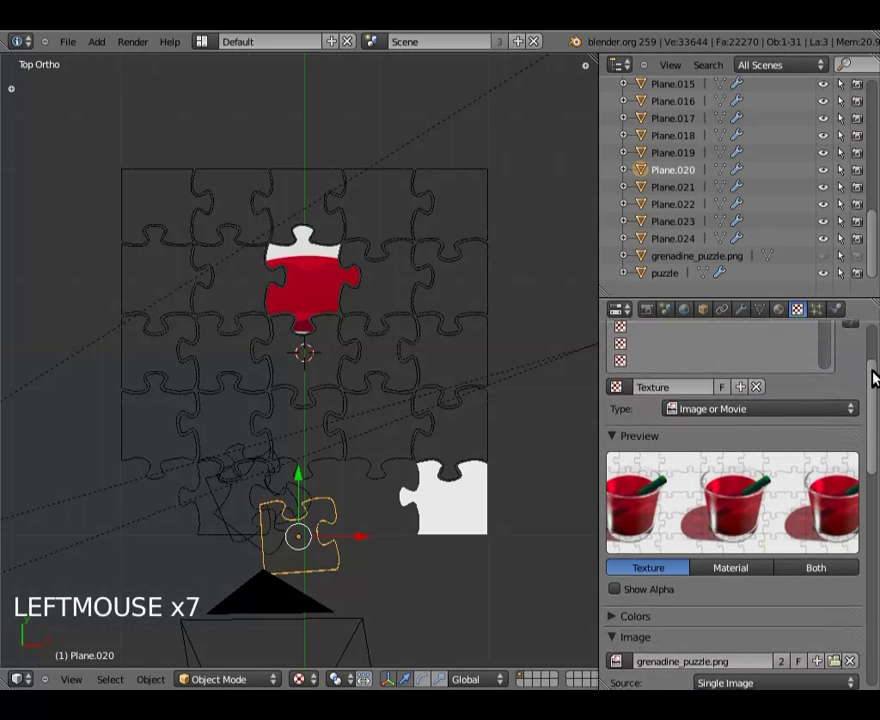
pyautogui.click(752, 413)
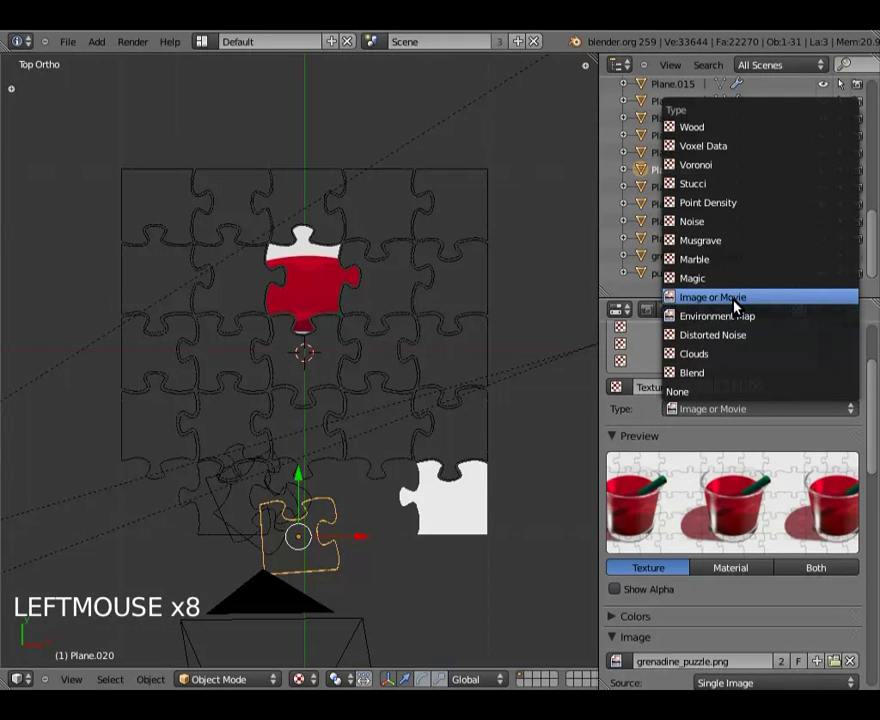
pyautogui.click(760, 435)
pyautogui.click(623, 438)
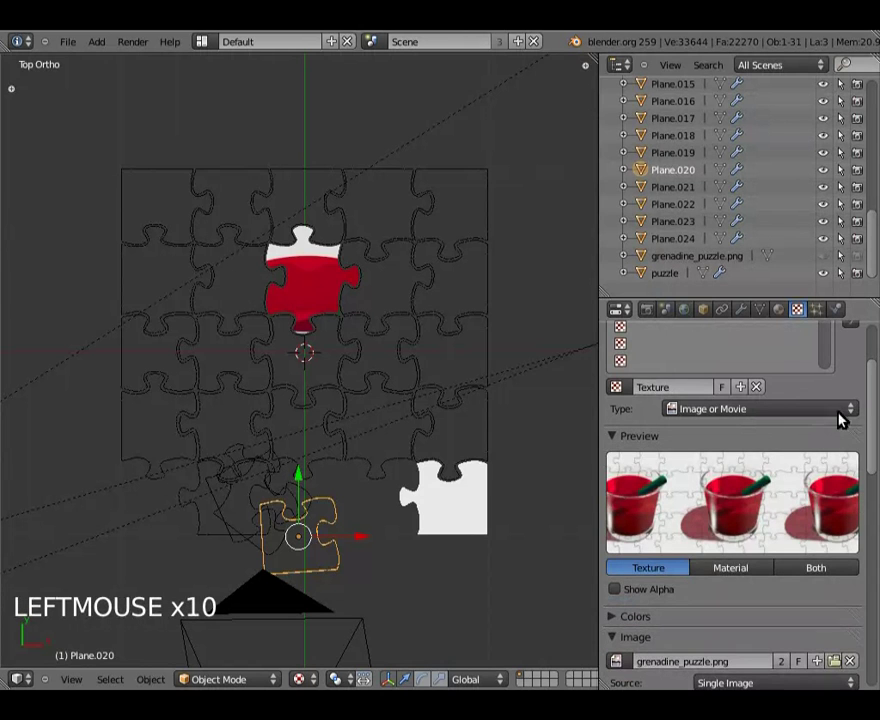
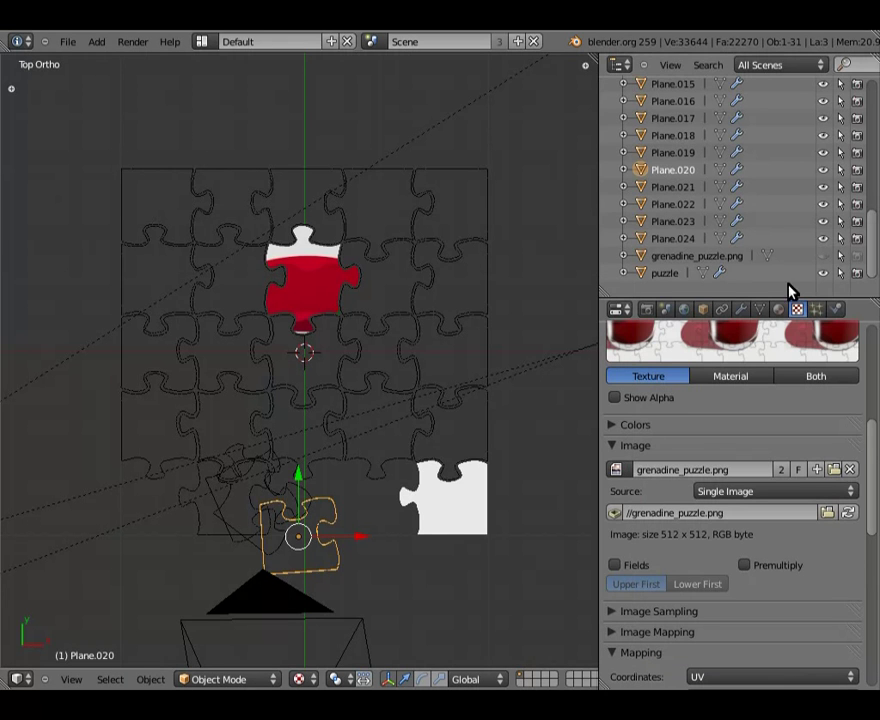
# - Load earth.avi from the file browser as the puzzle texture's image source
pyautogui.click(879, 442)
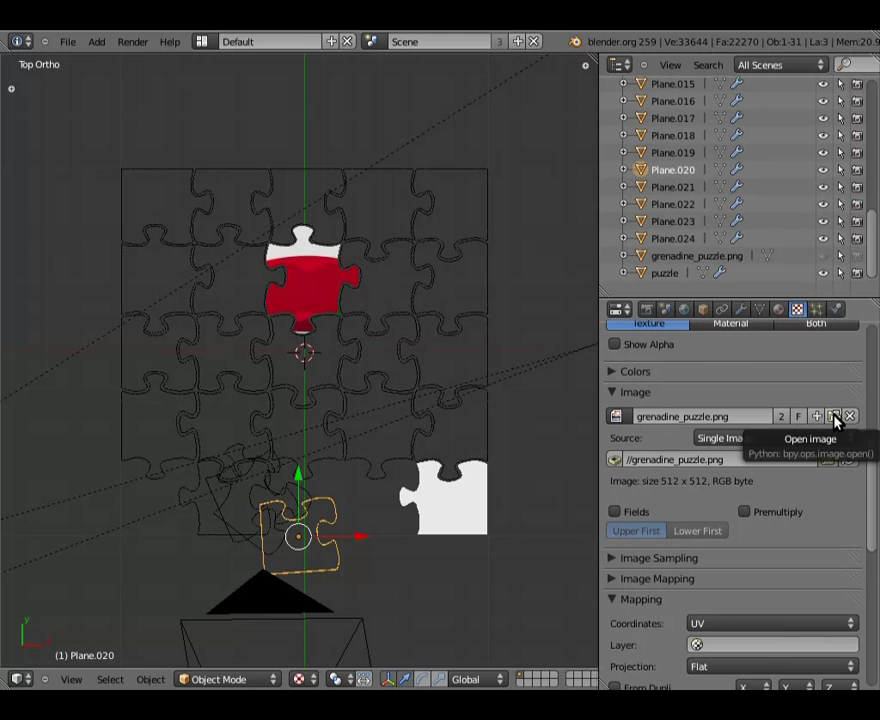
pyautogui.click(840, 421)
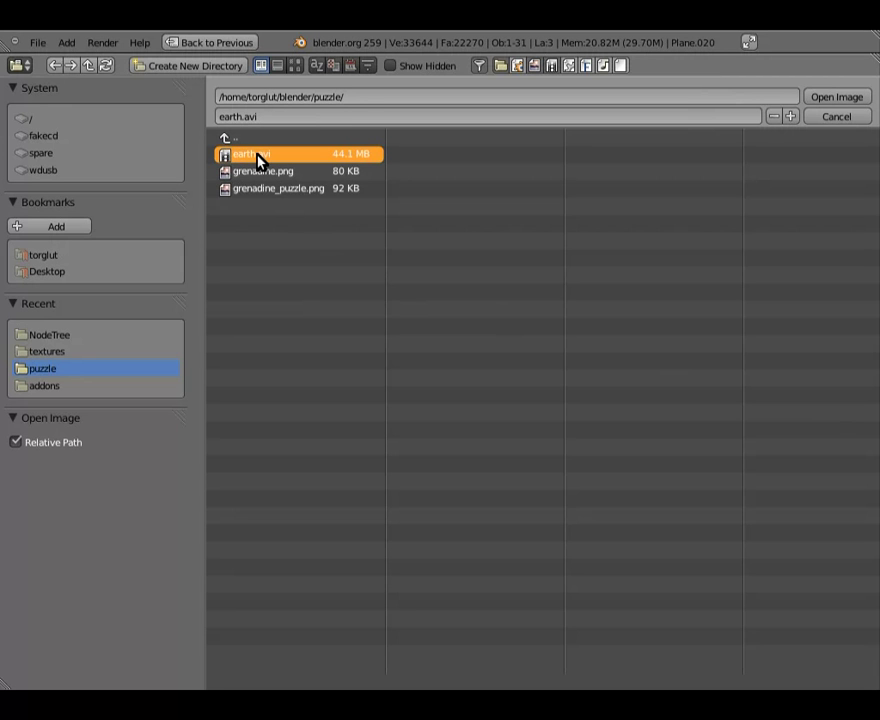
pyautogui.click(832, 101)
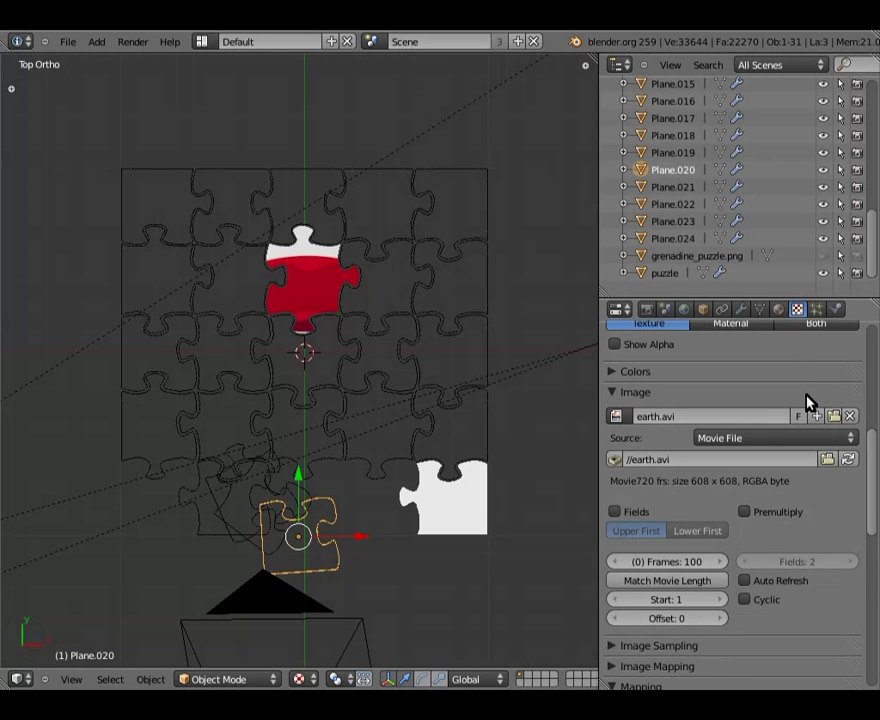
# - Match the earth.avi texture's frame count to the movie length, 720 frames
pyautogui.click(878, 451)
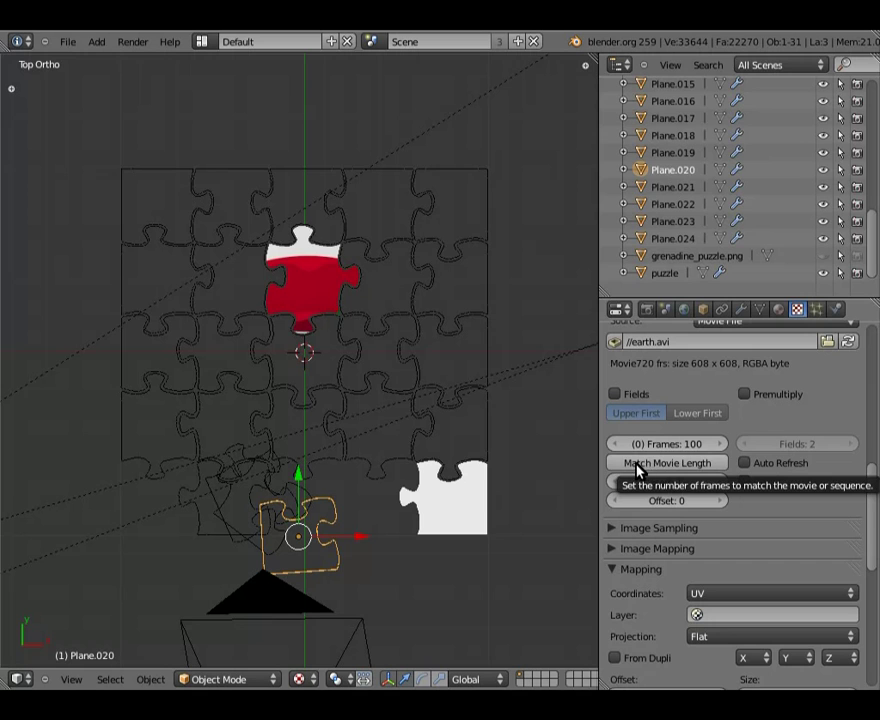
pyautogui.click(671, 466)
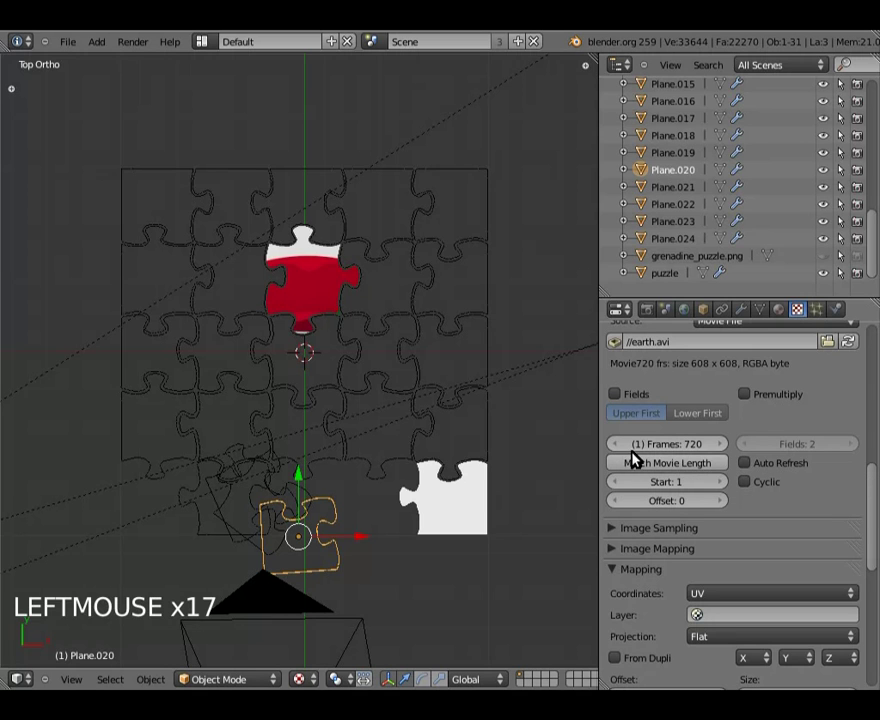
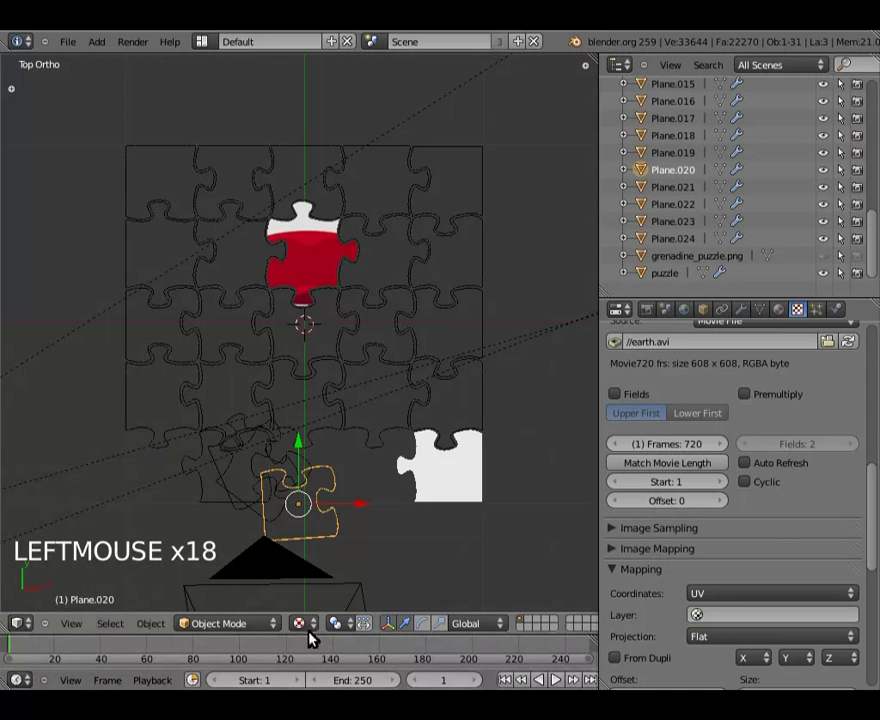
# - Set the Timeline to frame 146 and render the earth movie on the puzzle pieces
pyautogui.click(305, 626)
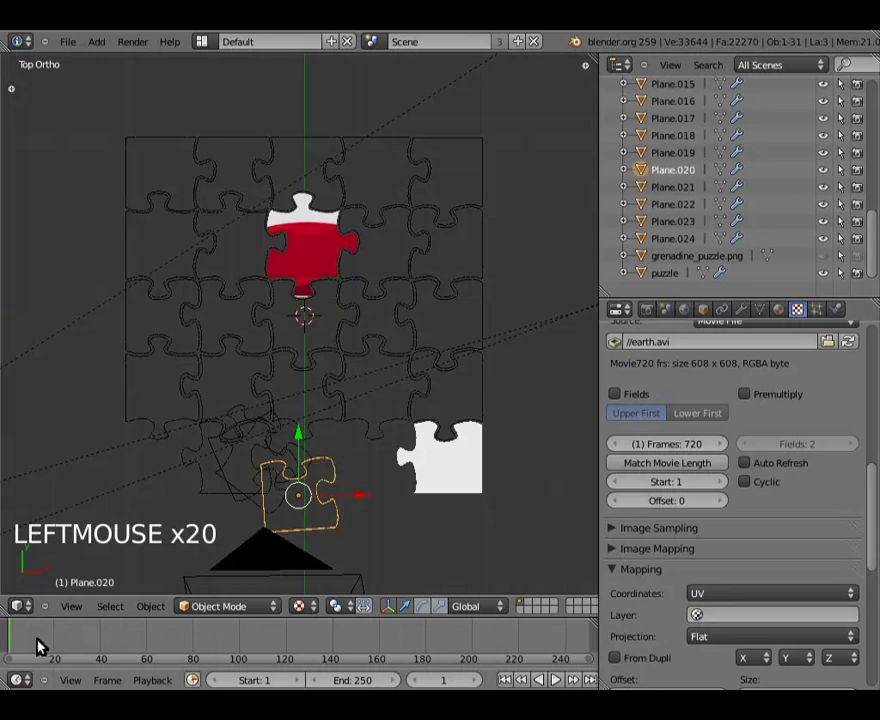
pyautogui.click(60, 643)
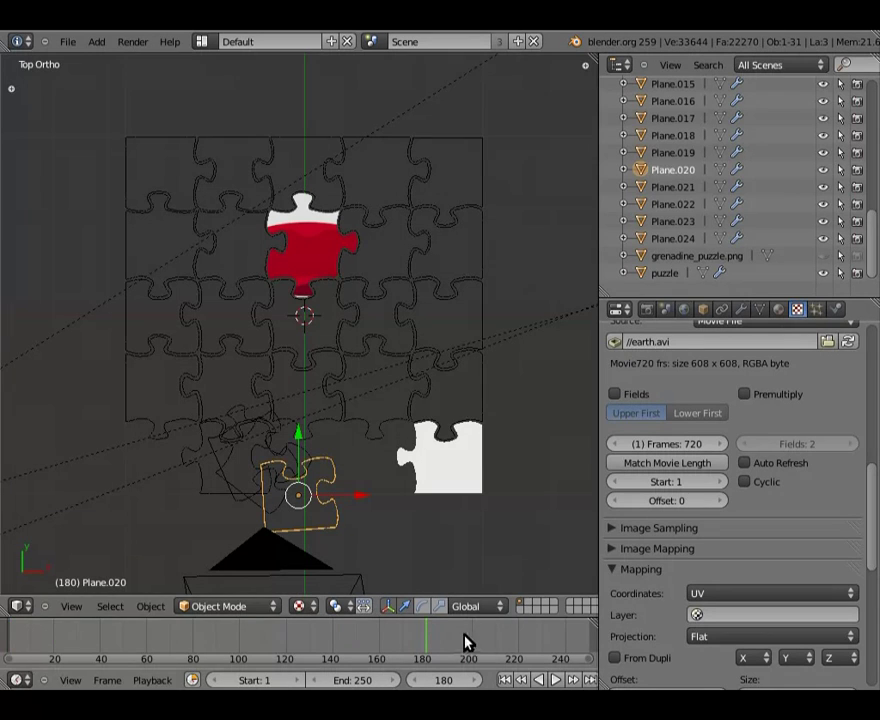
pyautogui.click(351, 624)
pyautogui.click(377, 614)
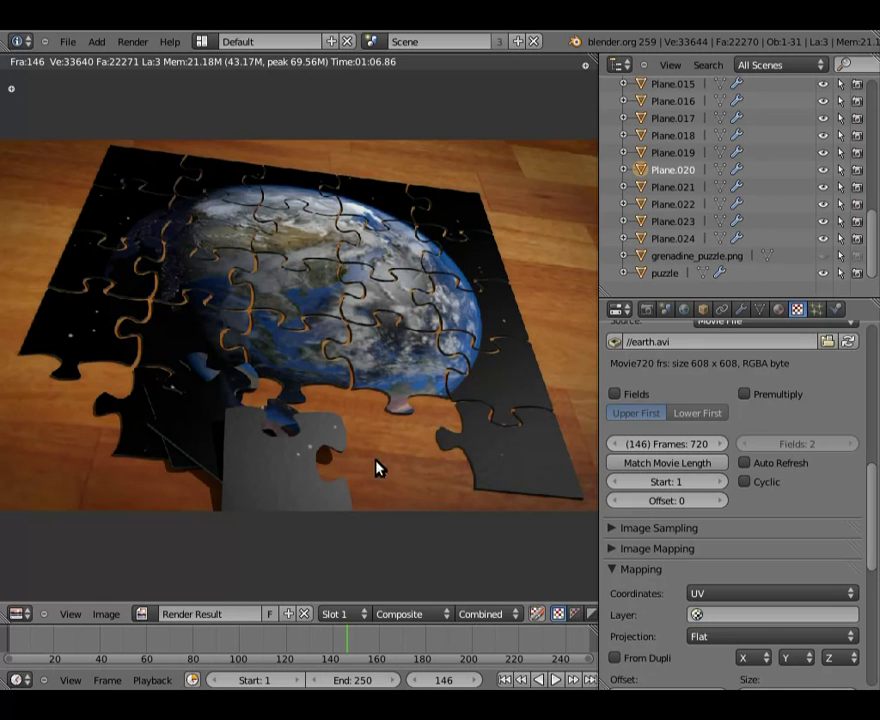
pyautogui.press('Escape')
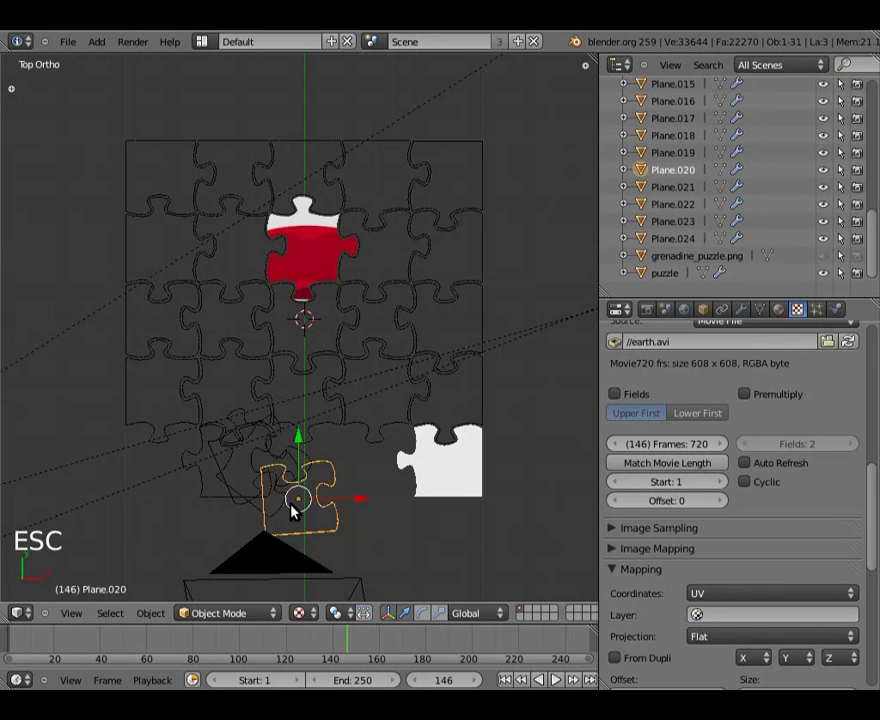
pyautogui.press('g')
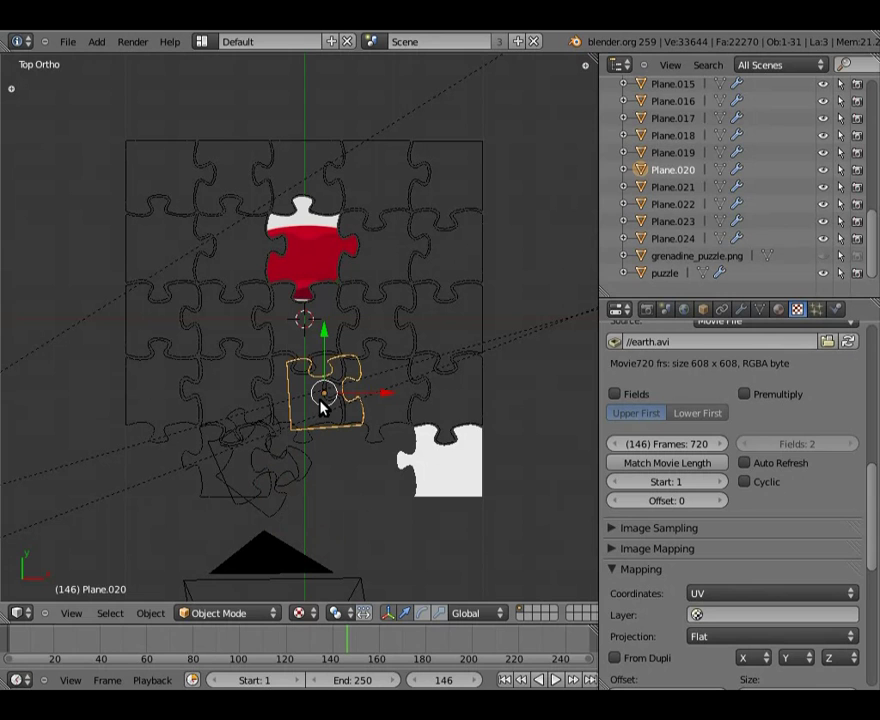
pyautogui.press('ctrl+z')
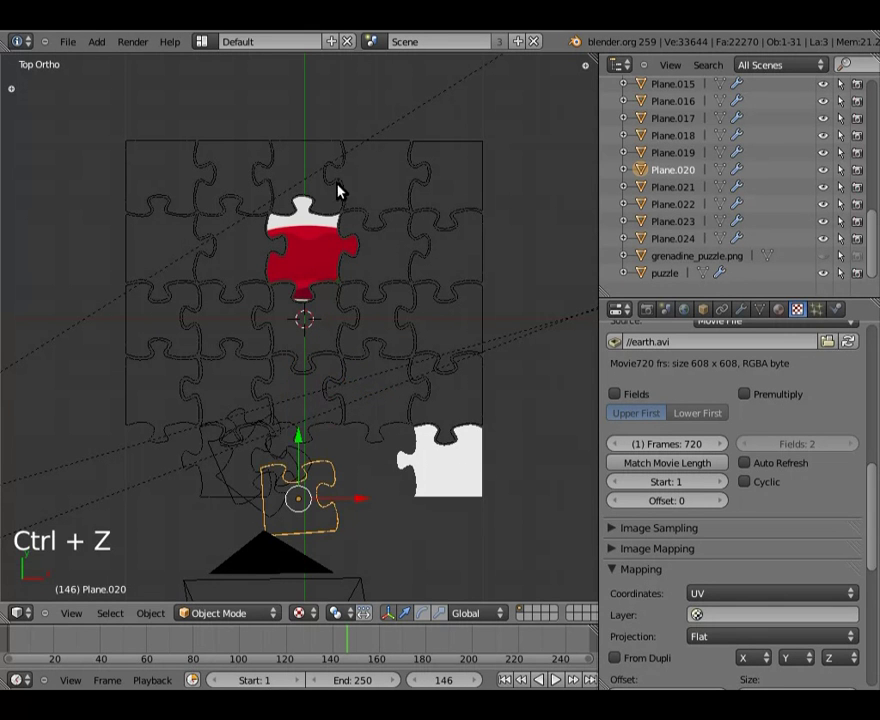